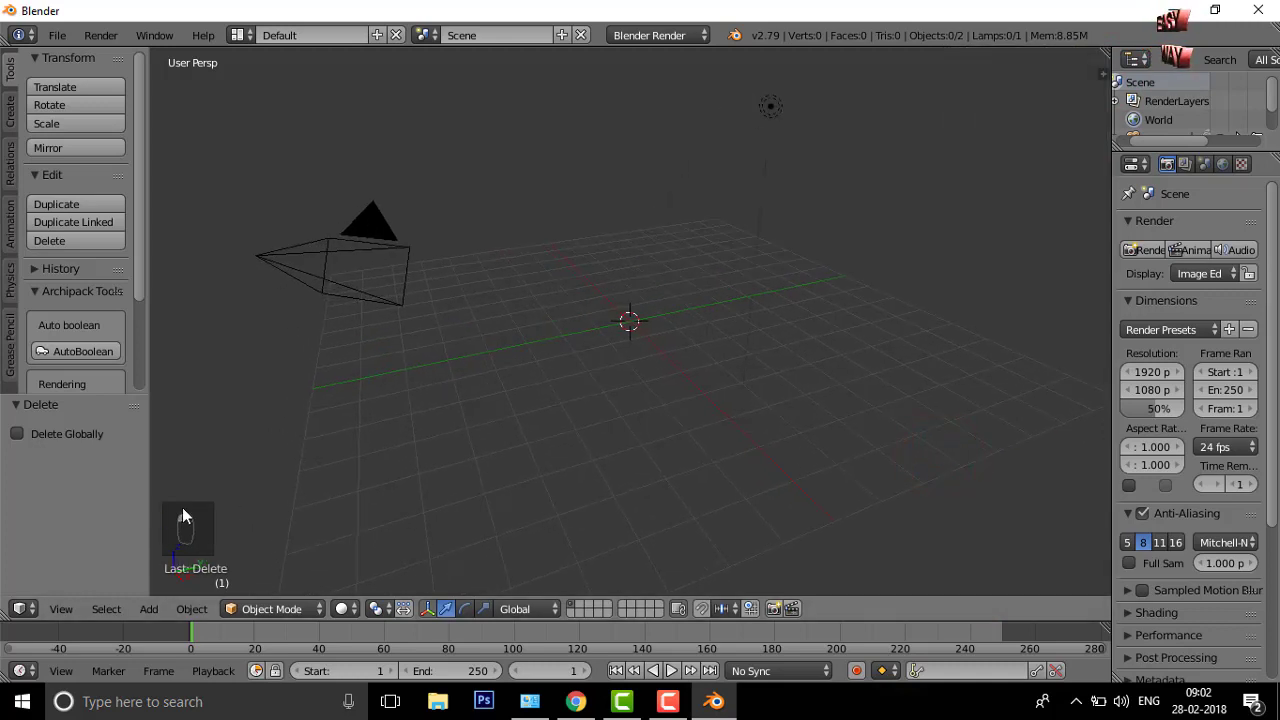
Add a UV sphere at the scene centre and set the render engine to Cycles.
left_click_drag(194, 529, 379, 440)
left_click_drag(632, 322, 612, 296)
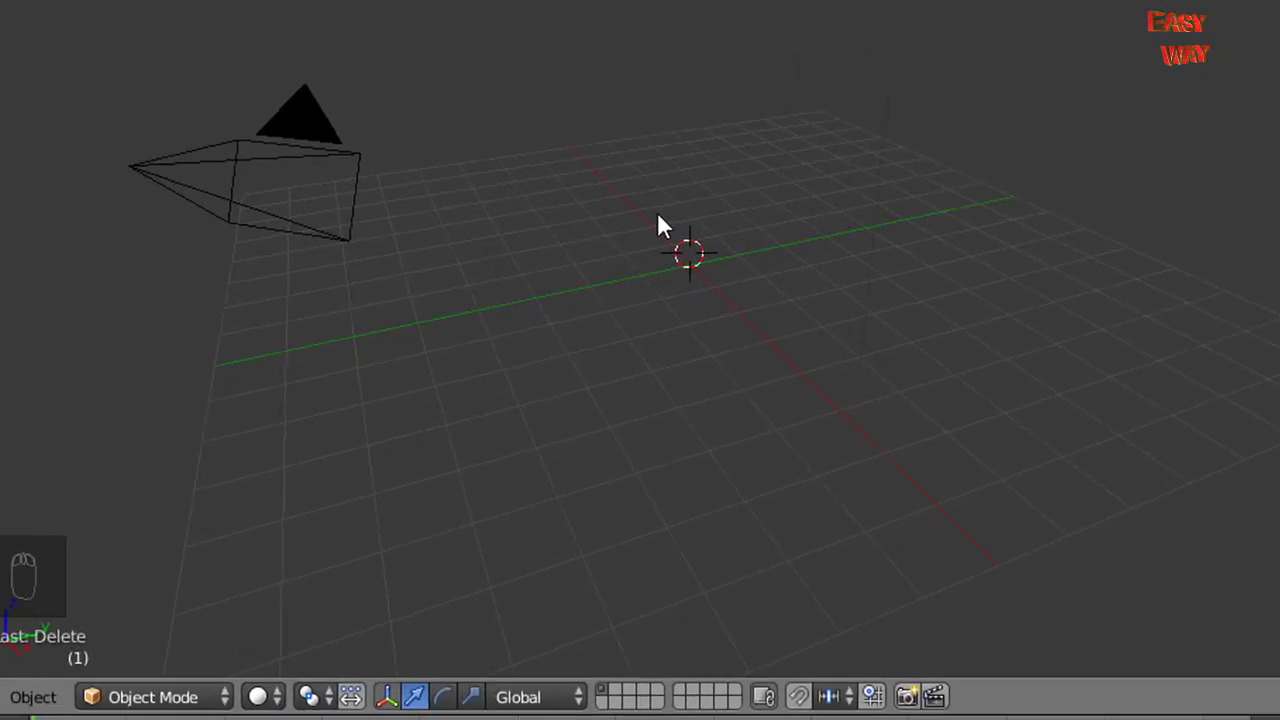
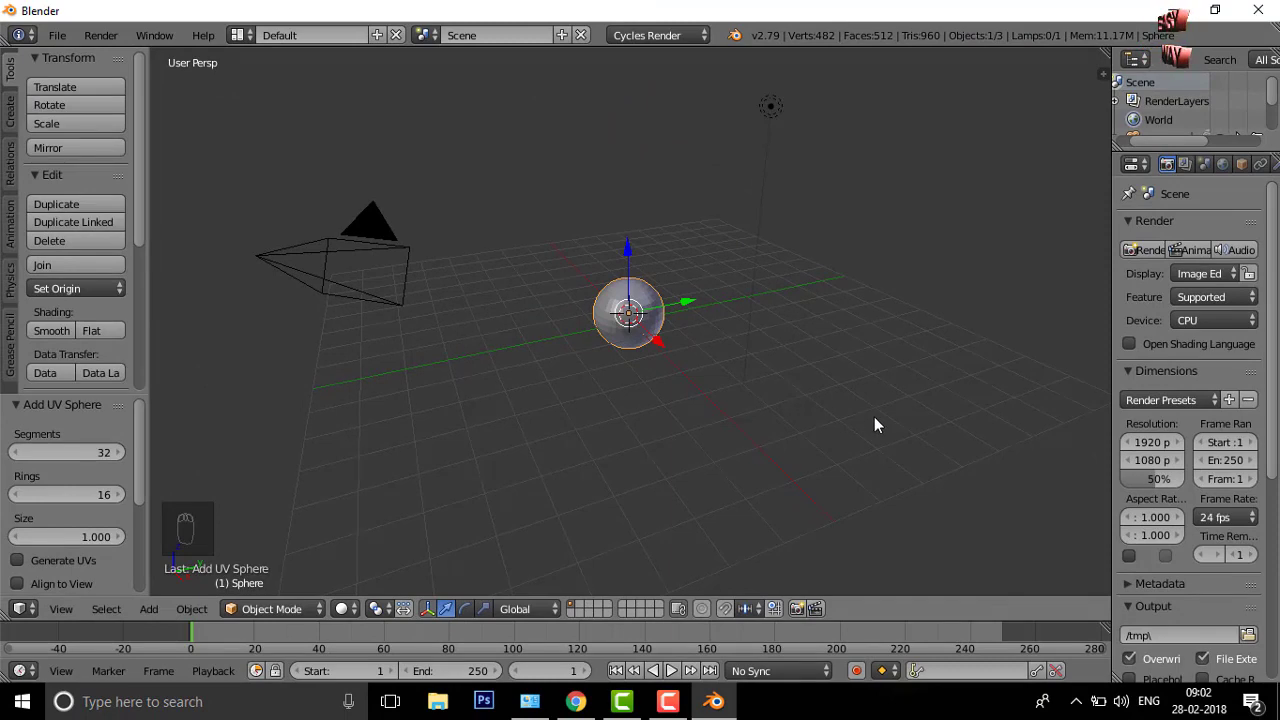
Orbit the view around the sphere before choosing a quick physics effect.
left_click_drag(863, 421, 815, 402)
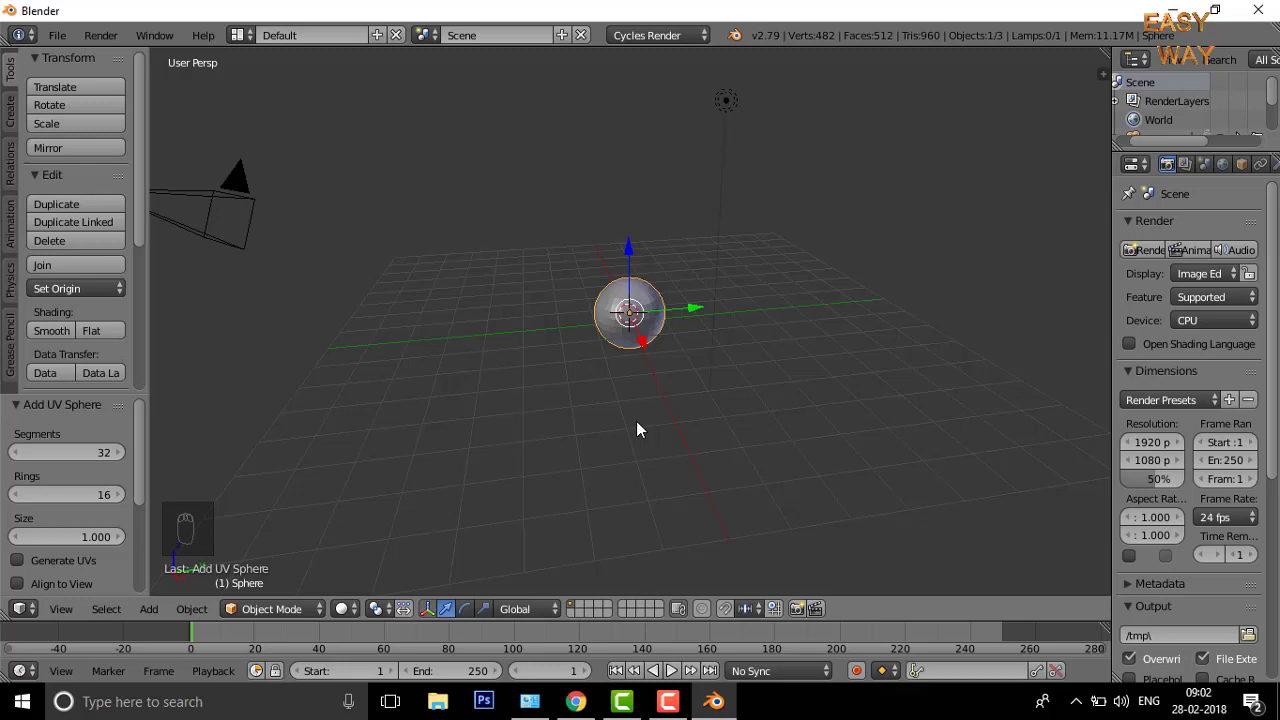
left_click_drag(639, 427, 399, 346)
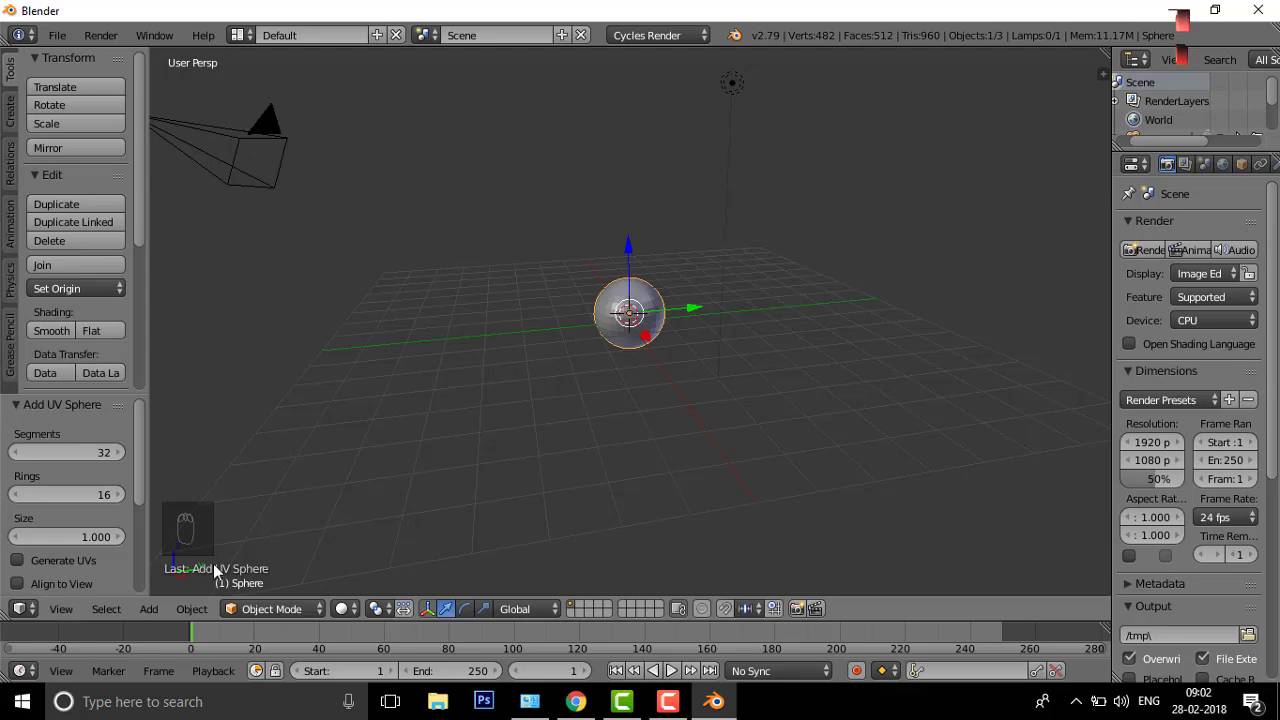
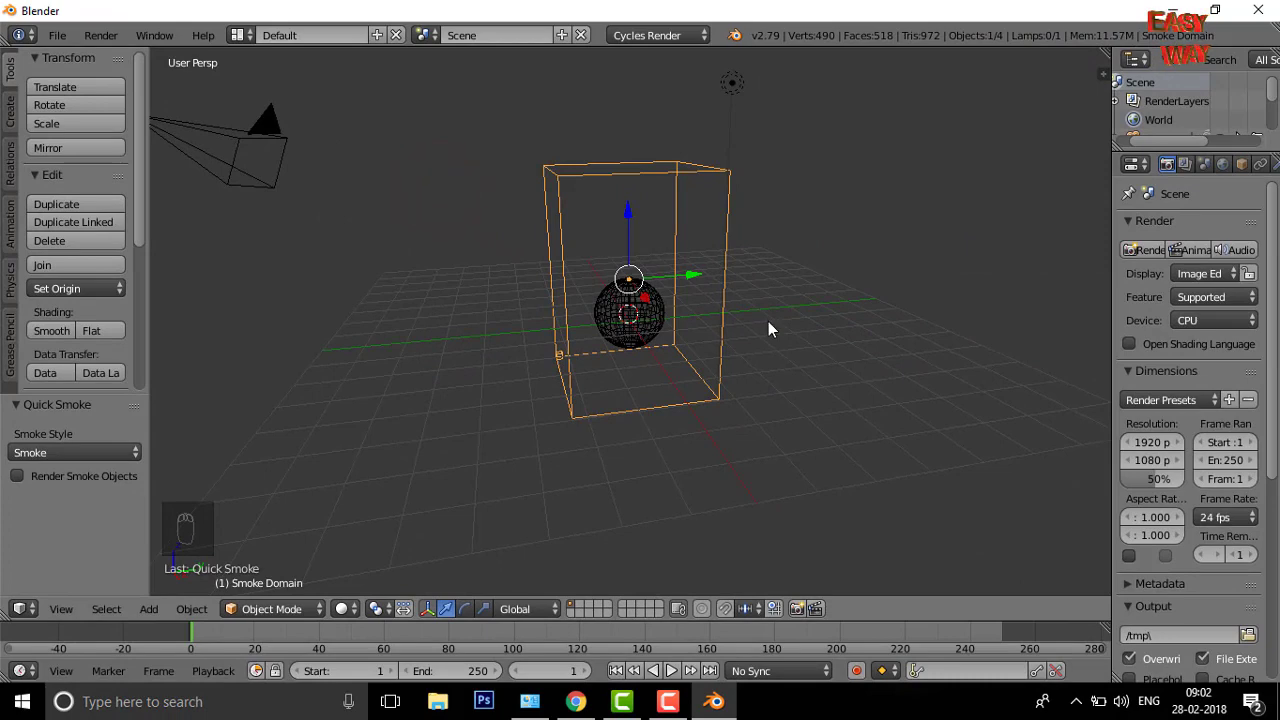
Raise and stretch the Quick Smoke domain into a tall box above the sphere.
left_click_drag(760, 336, 777, 376)
left_click_drag(778, 375, 631, 206)
left_click_drag(631, 206, 631, 172)
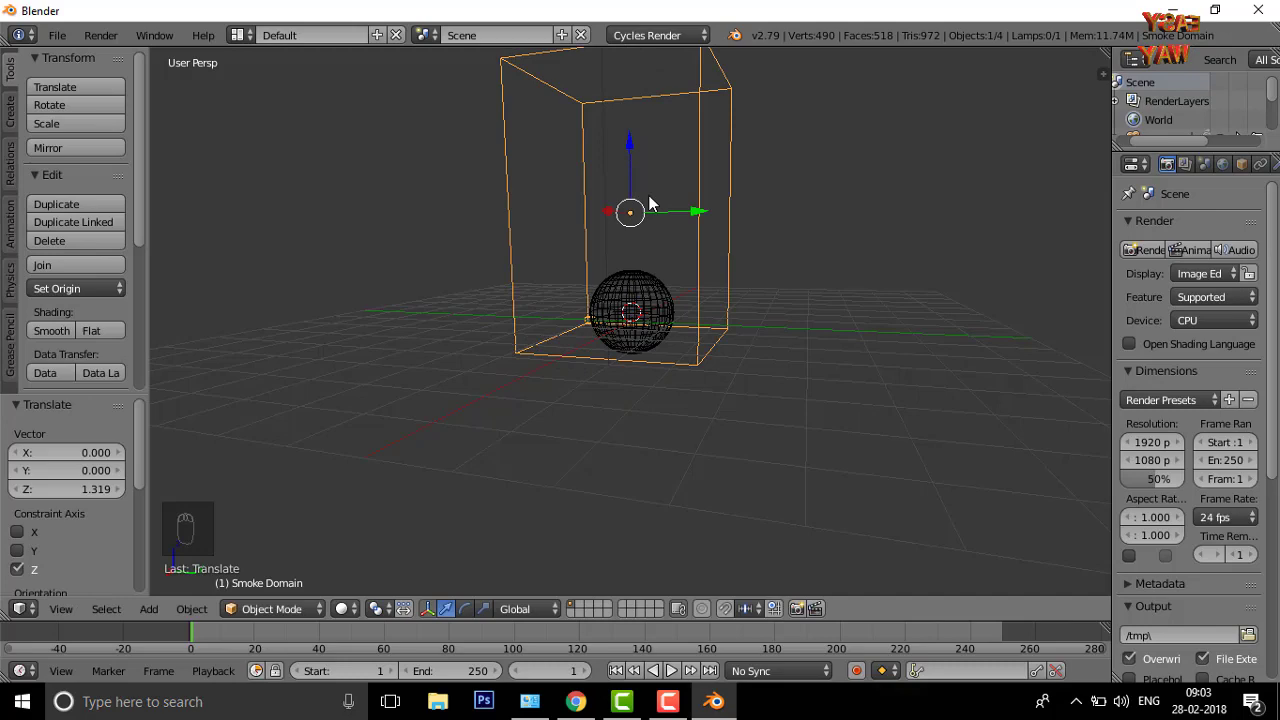
left_click_drag(666, 216, 681, 214)
key("s")
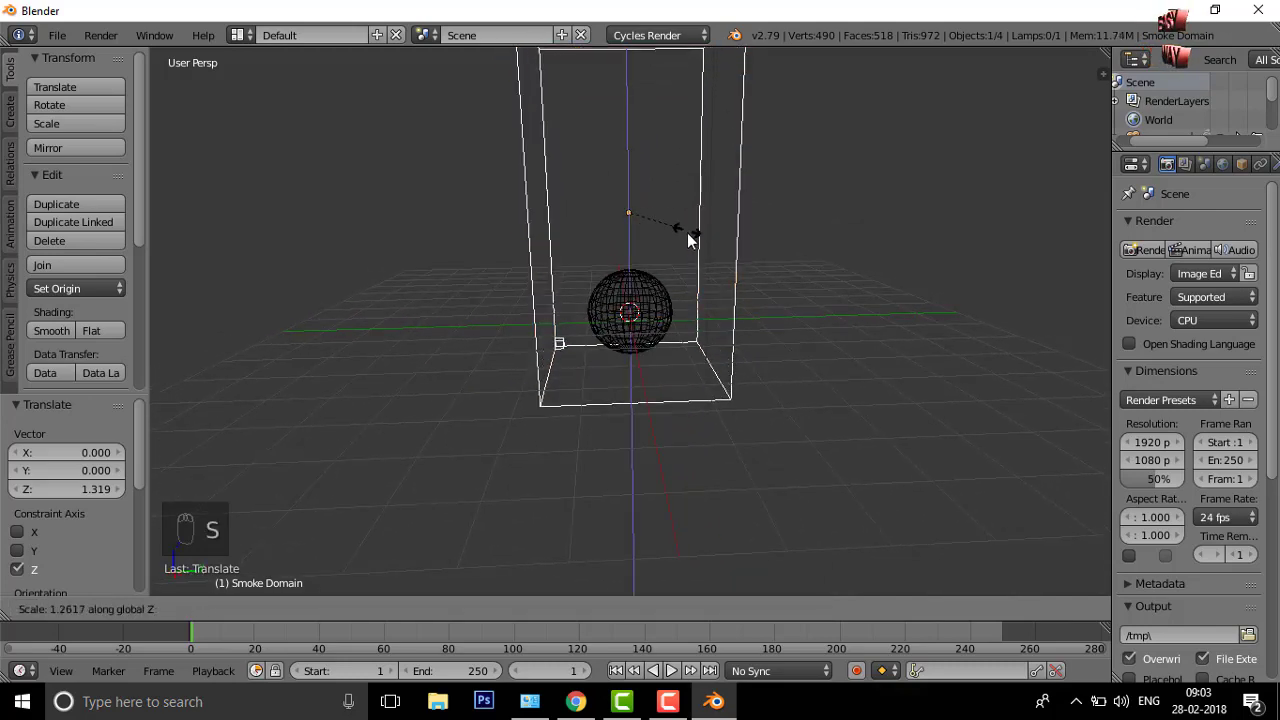
Orbit the view around the smoke domain to see it from below.
left_click_drag(694, 258, 655, 171)
left_click_drag(655, 171, 662, 182)
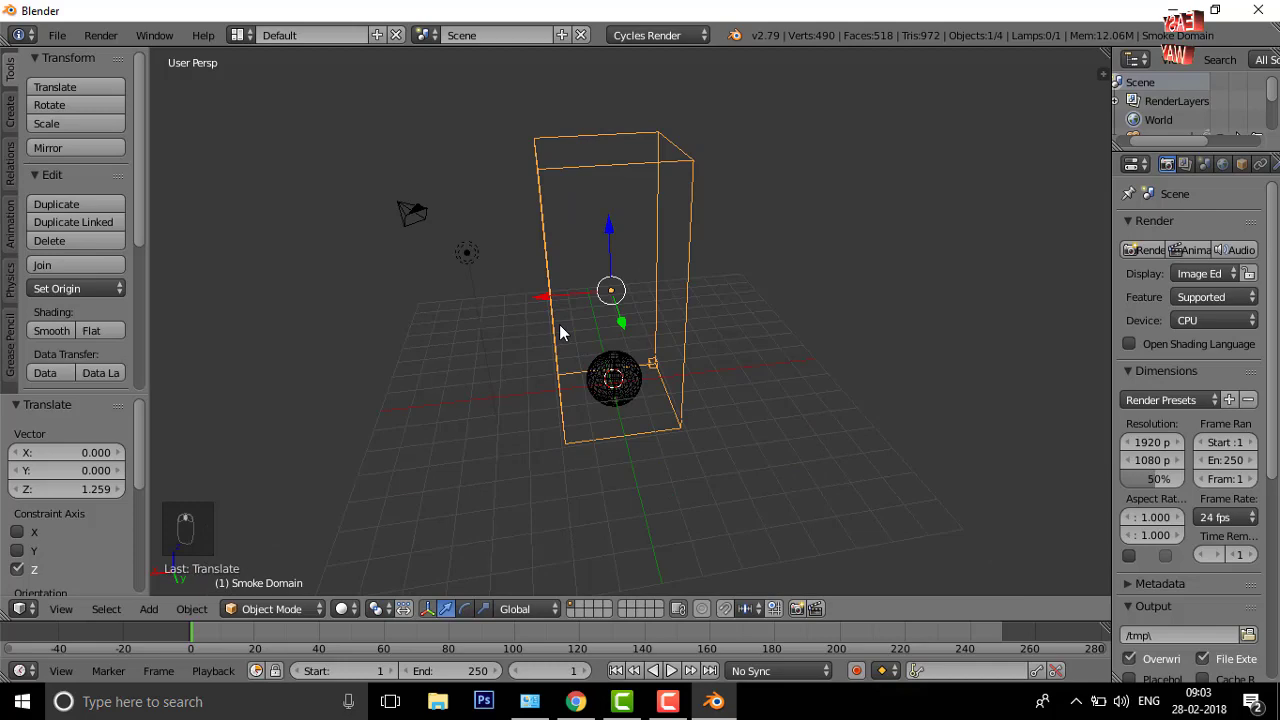
left_click_drag(571, 329, 264, 652)
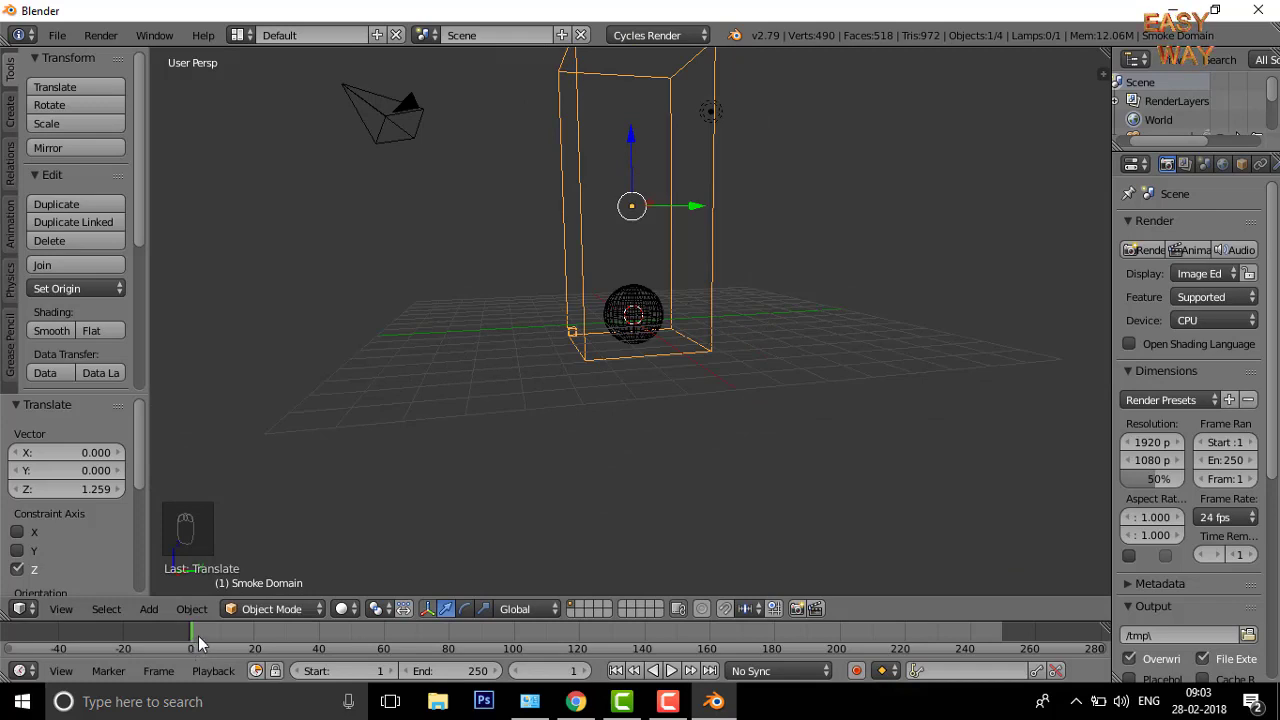
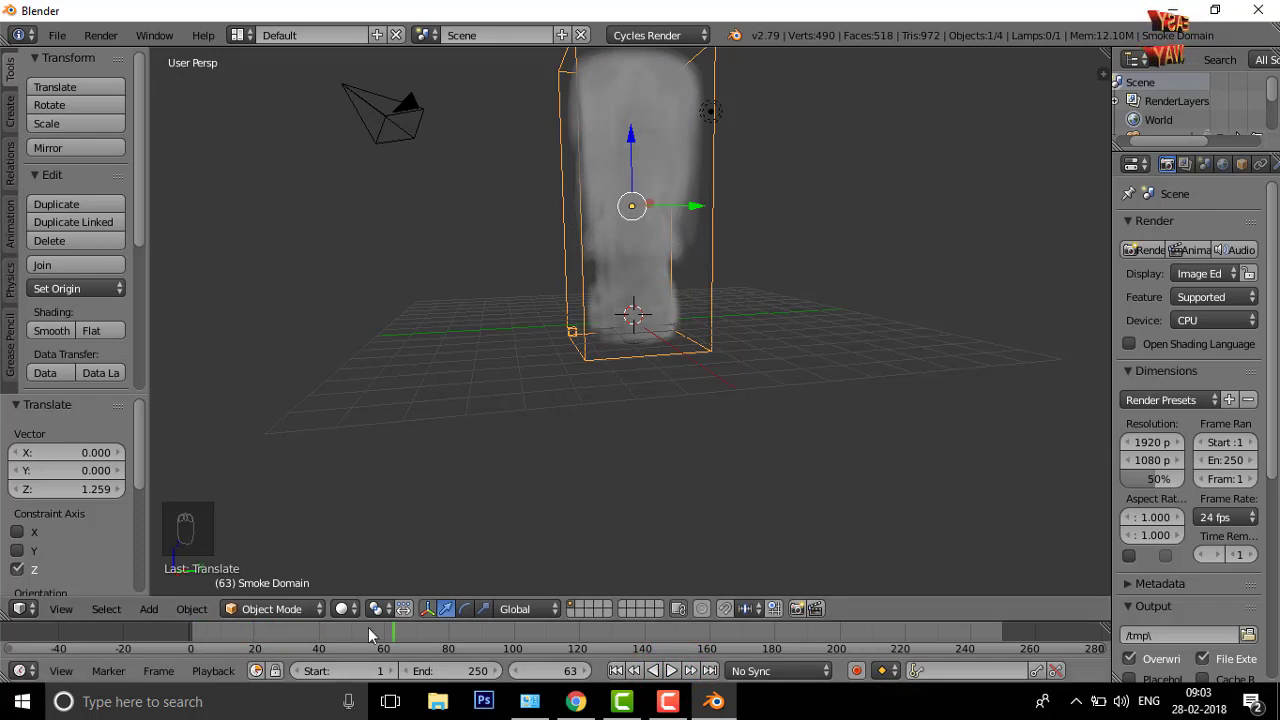
left_click_drag(383, 641, 190, 650)
left_click_drag(639, 256, 644, 302)
left_click_drag(644, 302, 731, 481)
key("s")
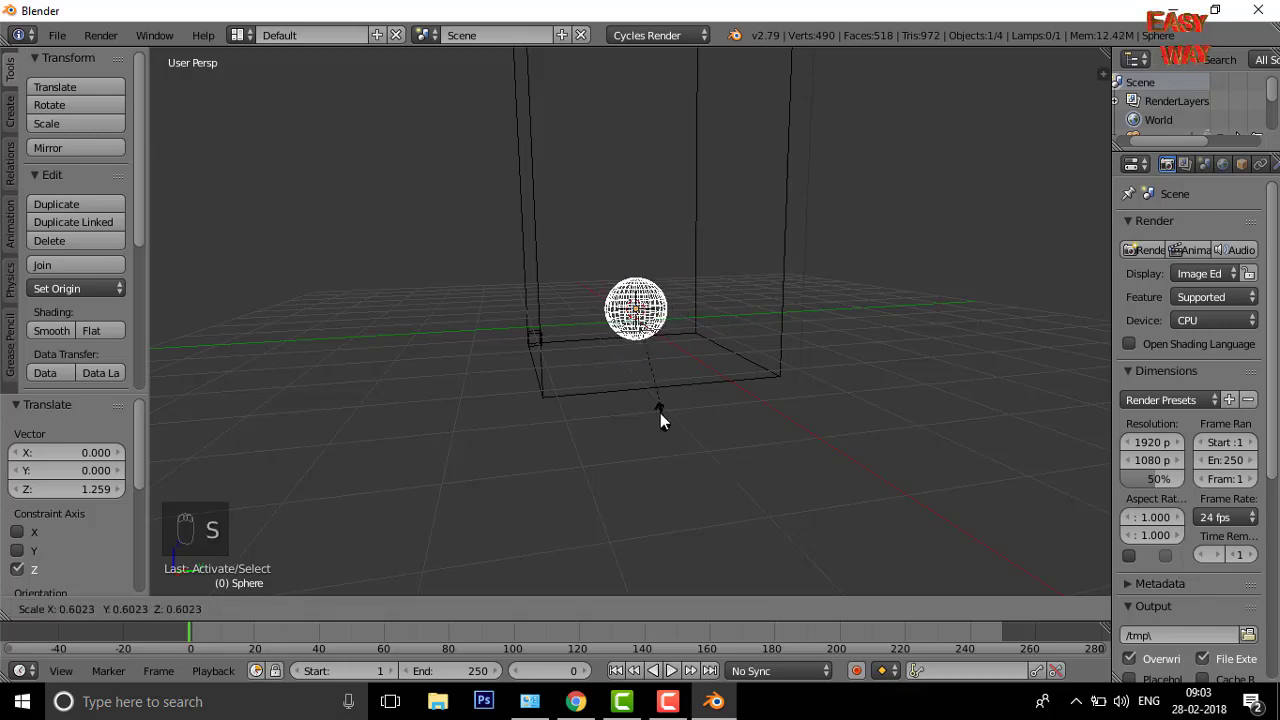
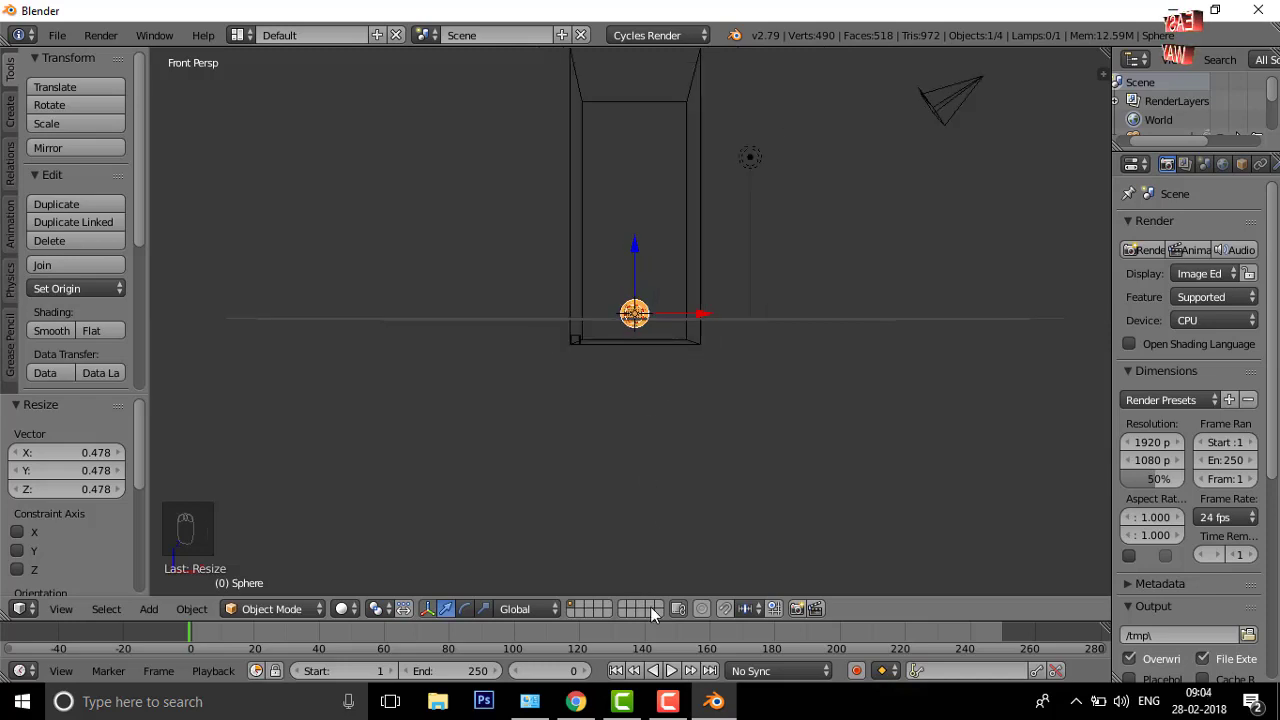
left_click_drag(674, 676, 677, 678)
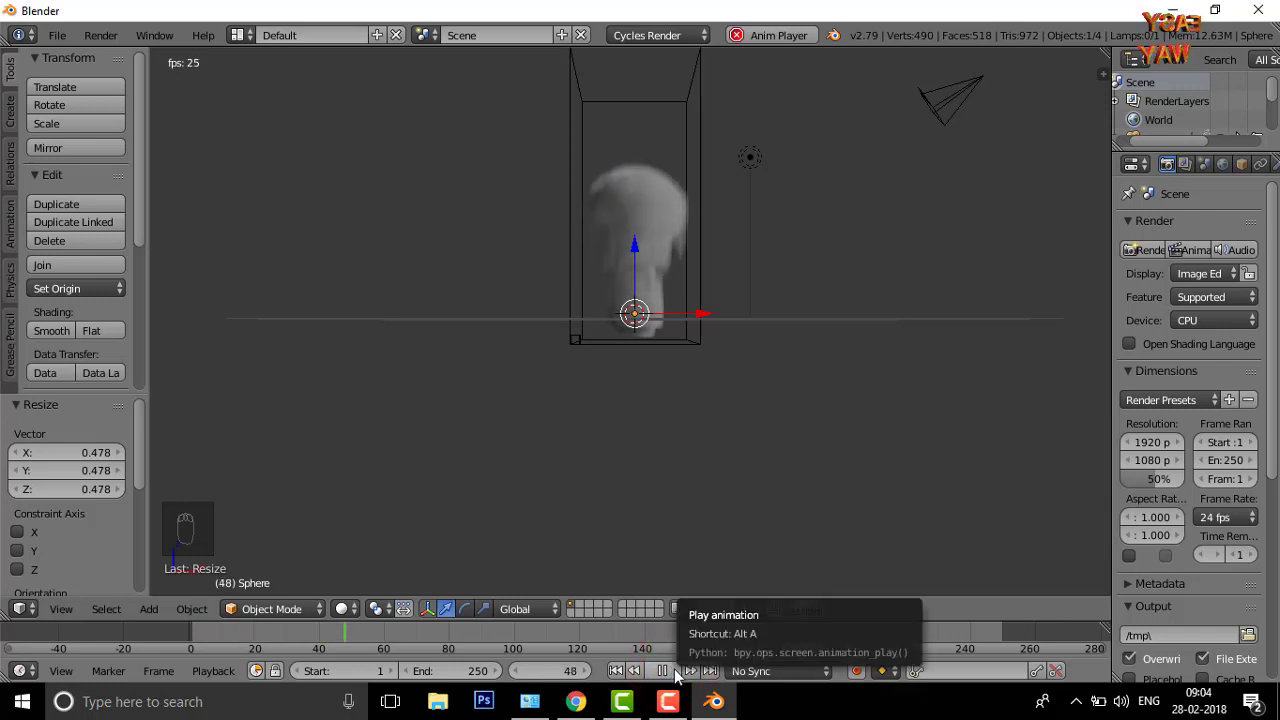
left_click(677, 678)
left_click_drag(750, 340, 435, 328)
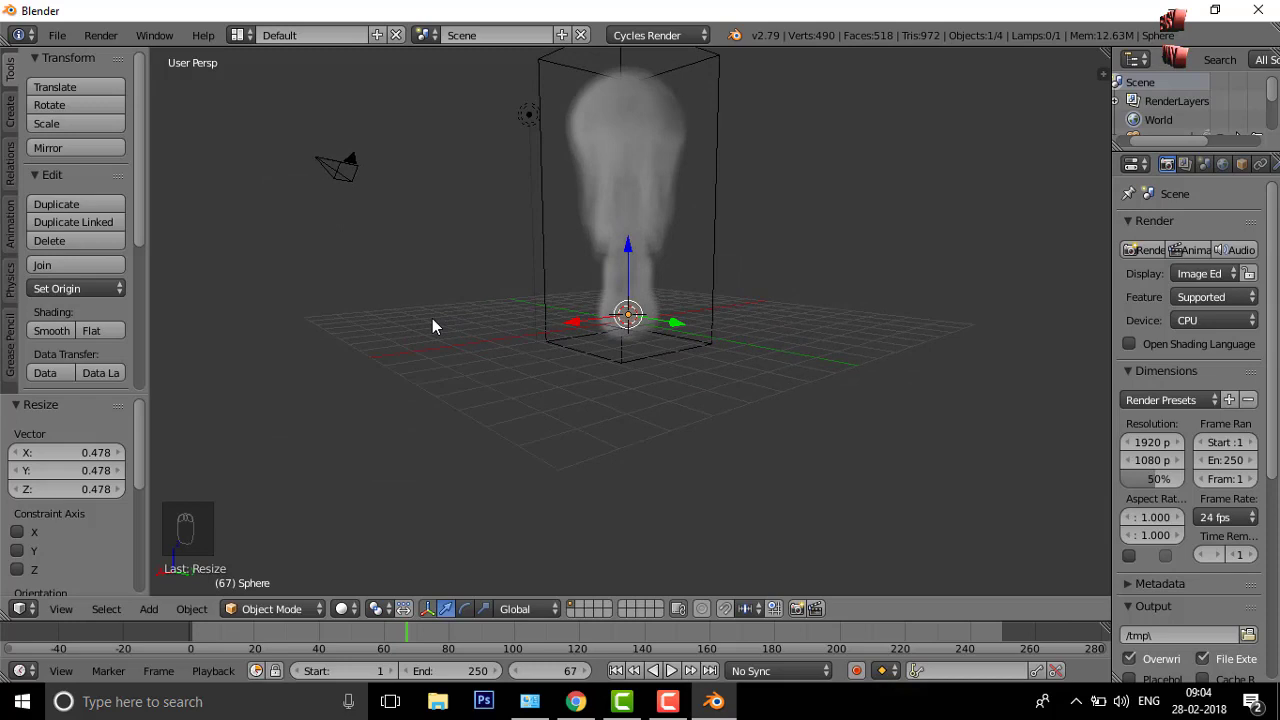
left_click_drag(489, 357, 766, 379)
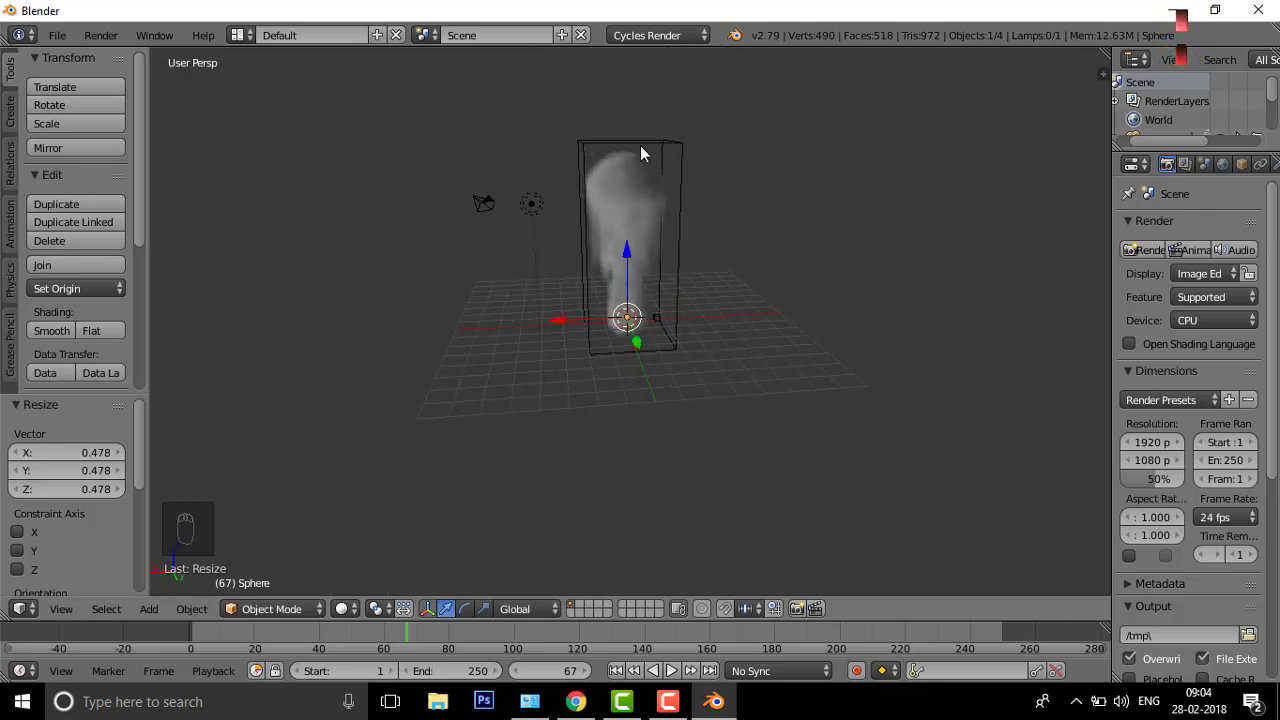
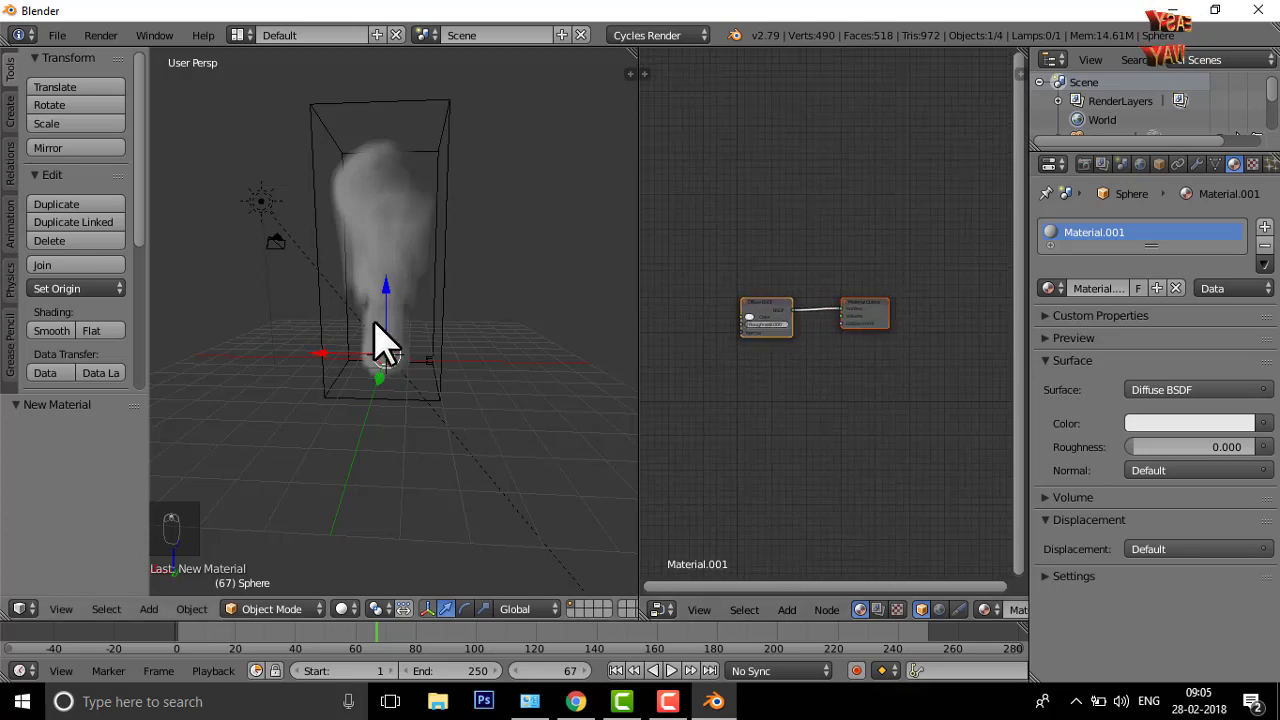
Select the smoke domain and bring its material nodes into view in the node editor.
right_click(390, 353)
left_click_drag(393, 376, 362, 223)
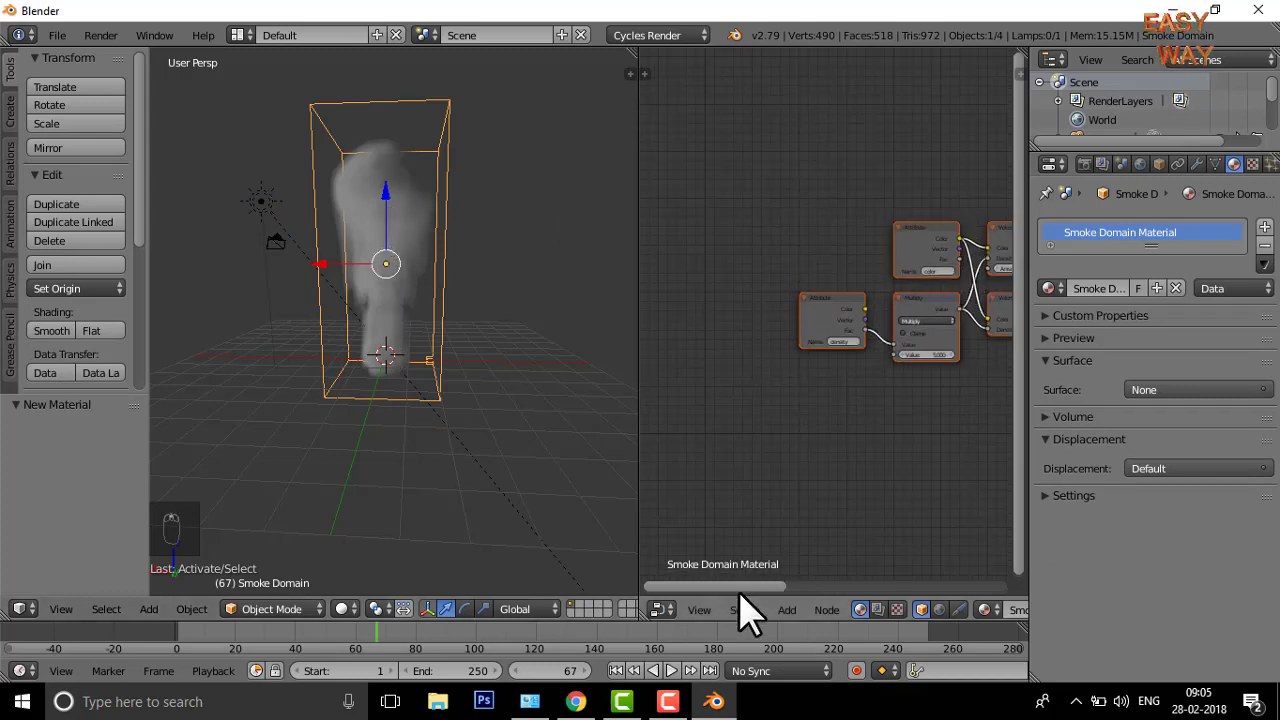
left_click_drag(739, 605, 352, 155)
right_click(352, 155)
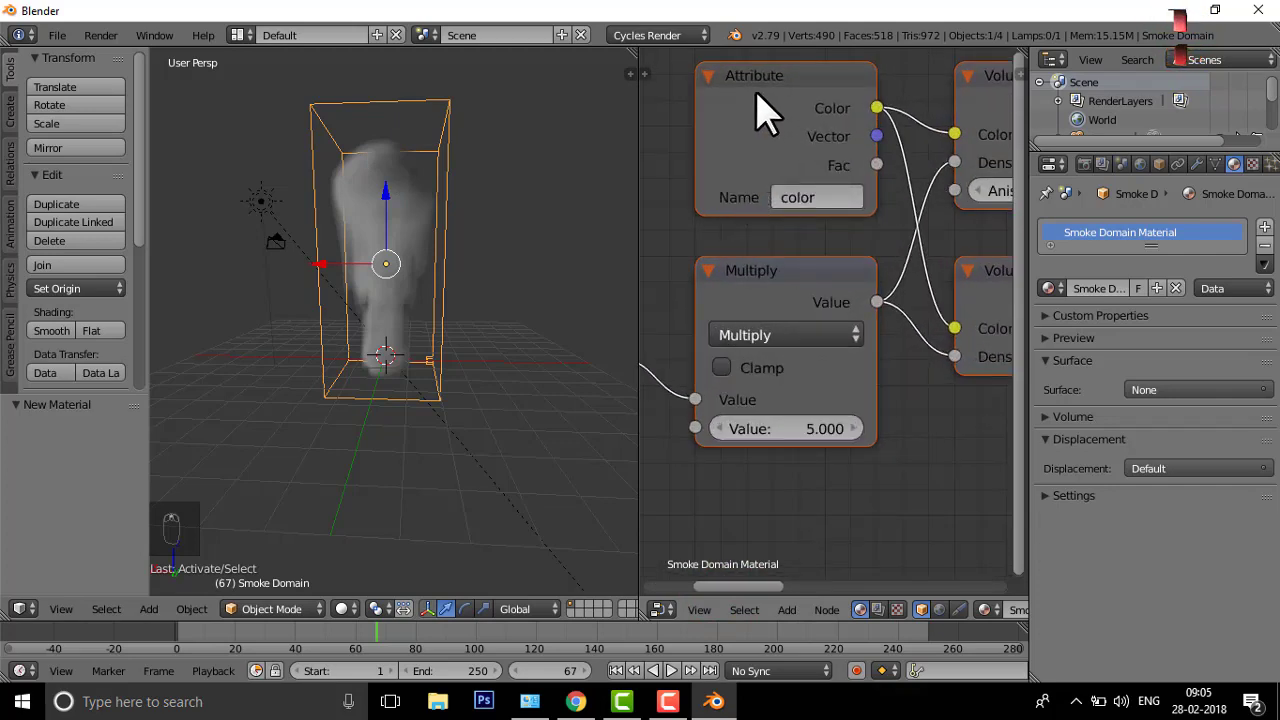
Route density through a Multiply node set to 5 into both volume shaders and make room for a colour node.
left_click_drag(773, 97, 797, 129)
key("x")
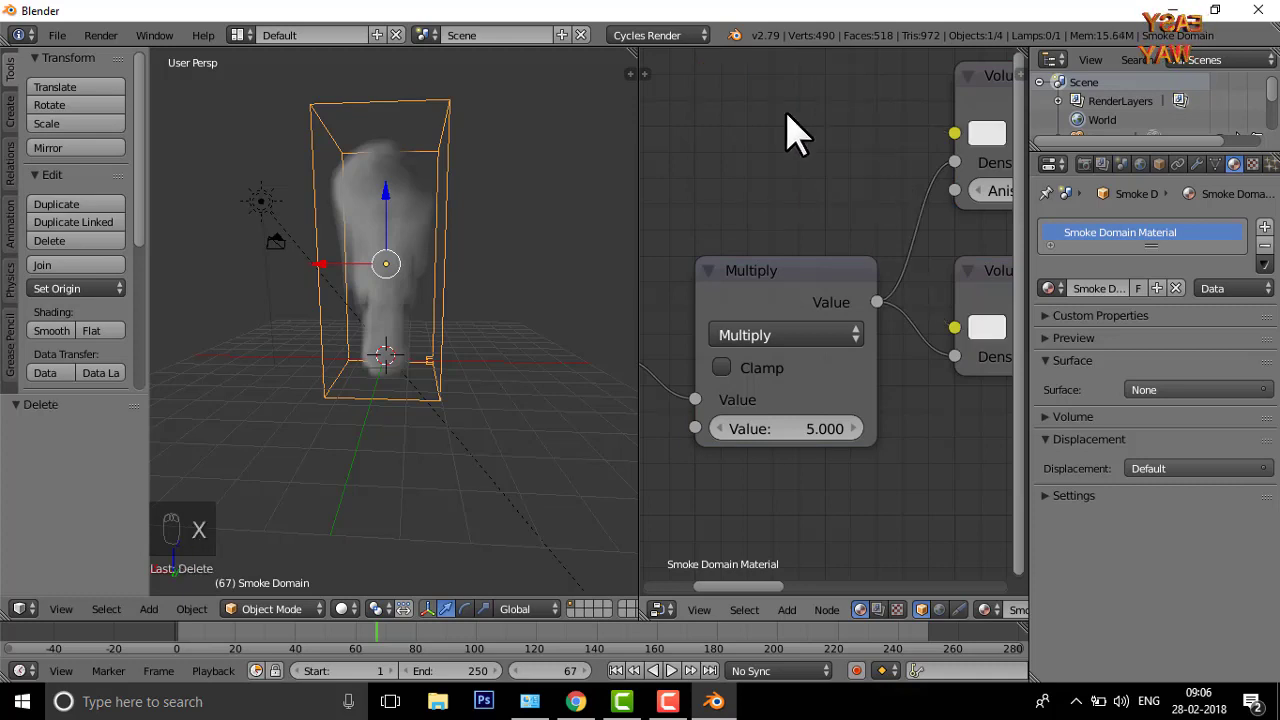
middle_click(791, 128)
left_click_drag(756, 141, 756, 141)
Add an RGB node and connect its colour to both Volume Scatter and Volume Absorption.
key("shift+a")
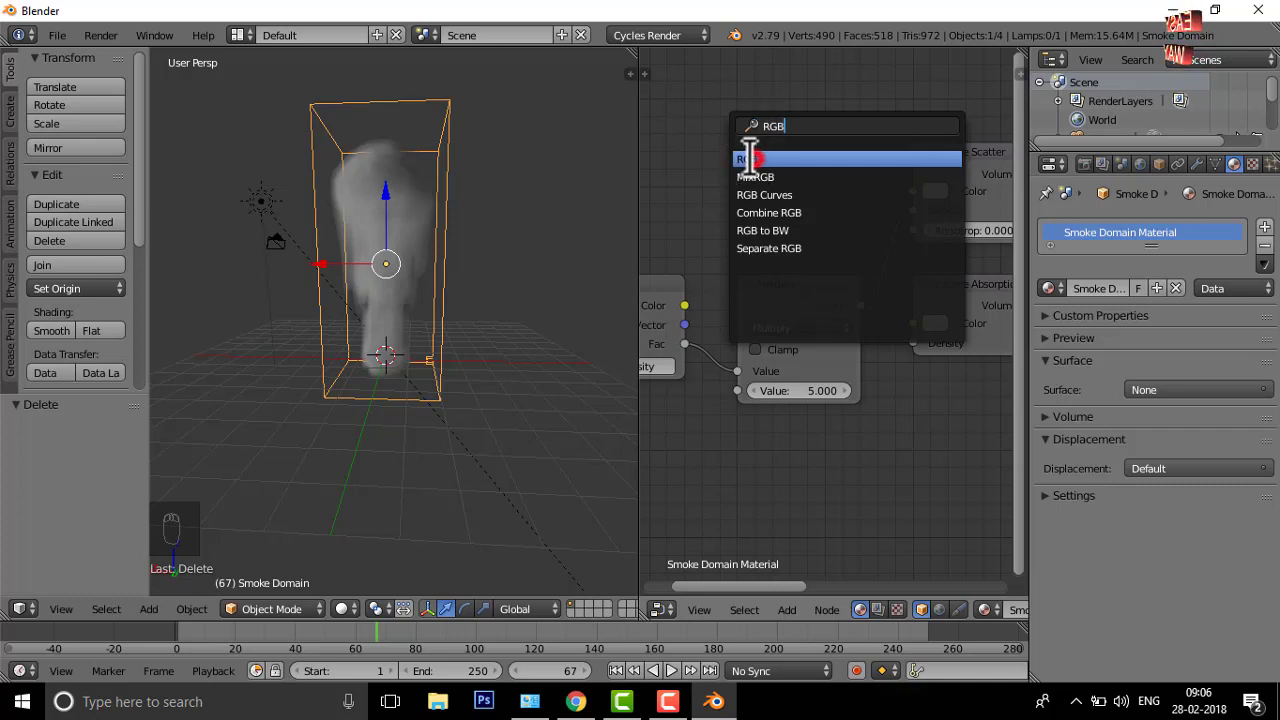
left_click_drag(722, 102, 828, 227)
left_click_drag(828, 227, 921, 201)
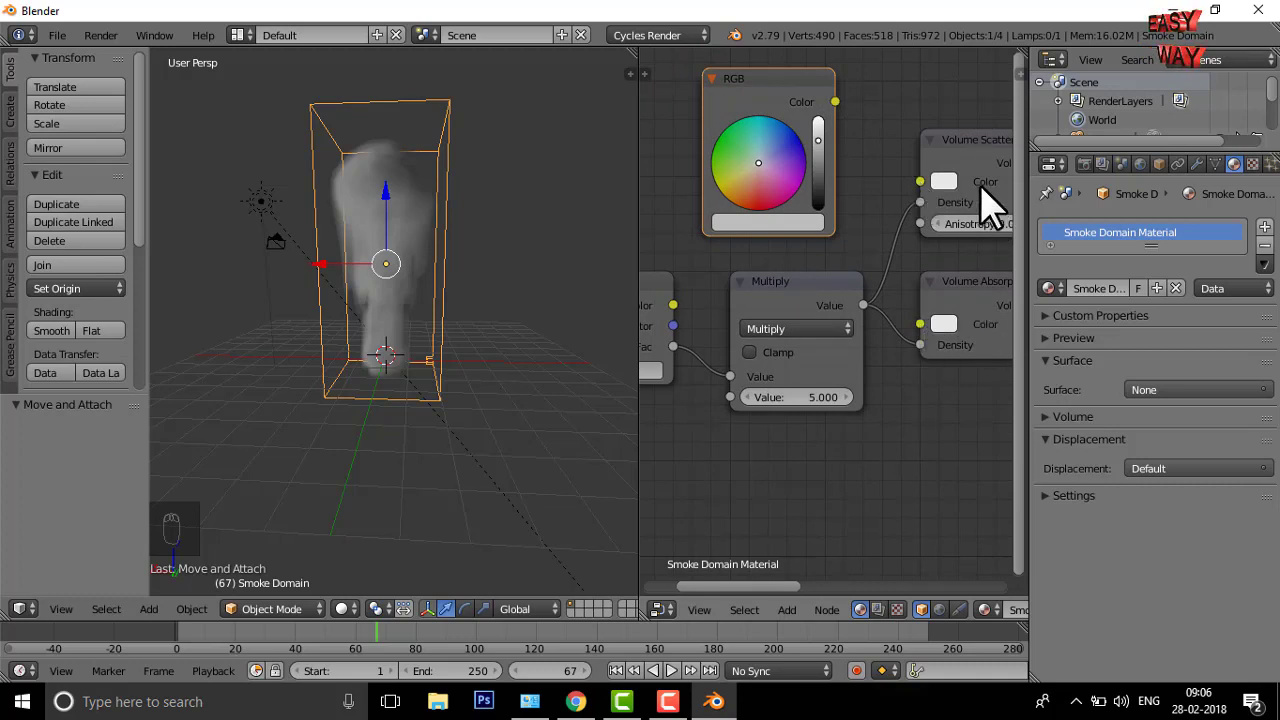
left_click_drag(839, 123, 916, 201)
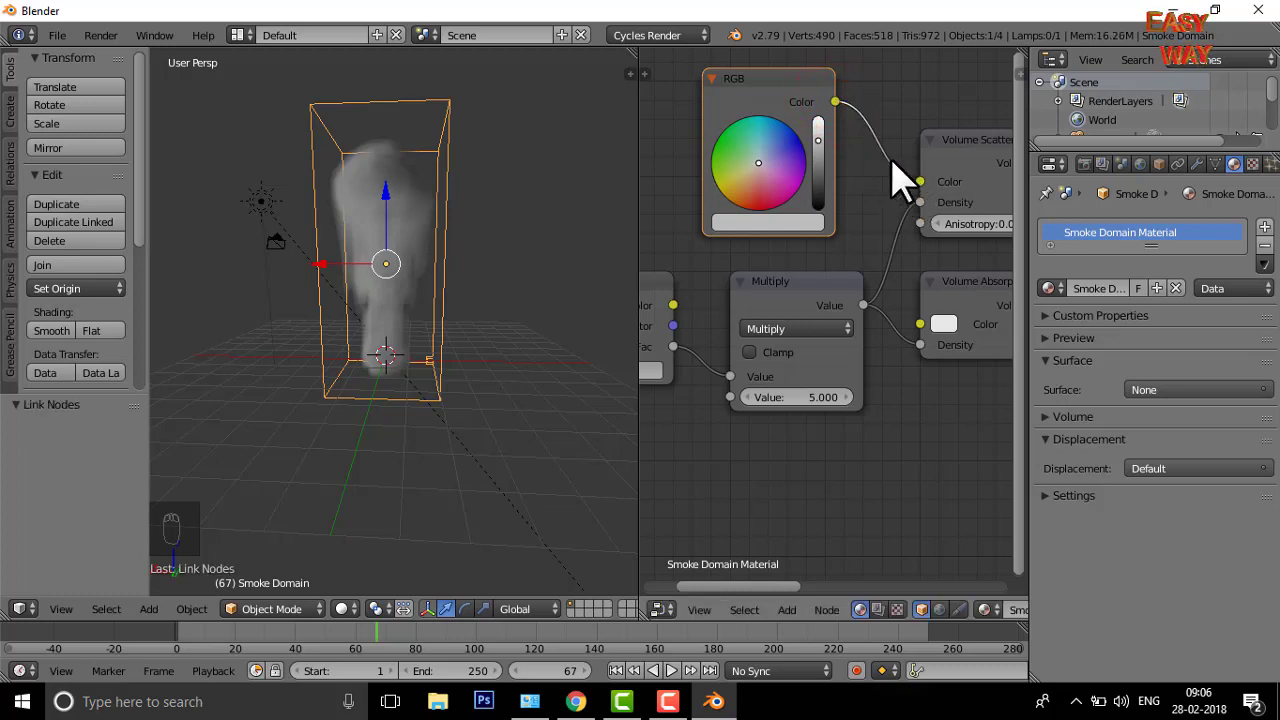
left_click_drag(846, 128, 918, 328)
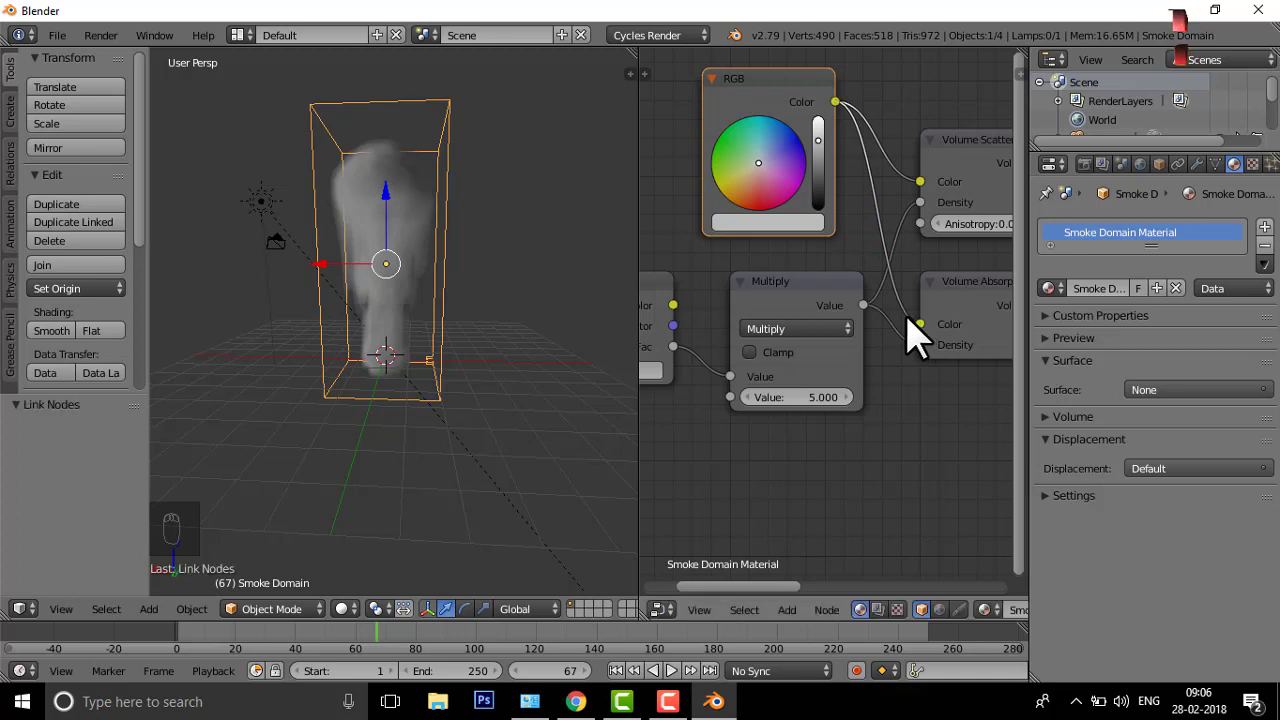
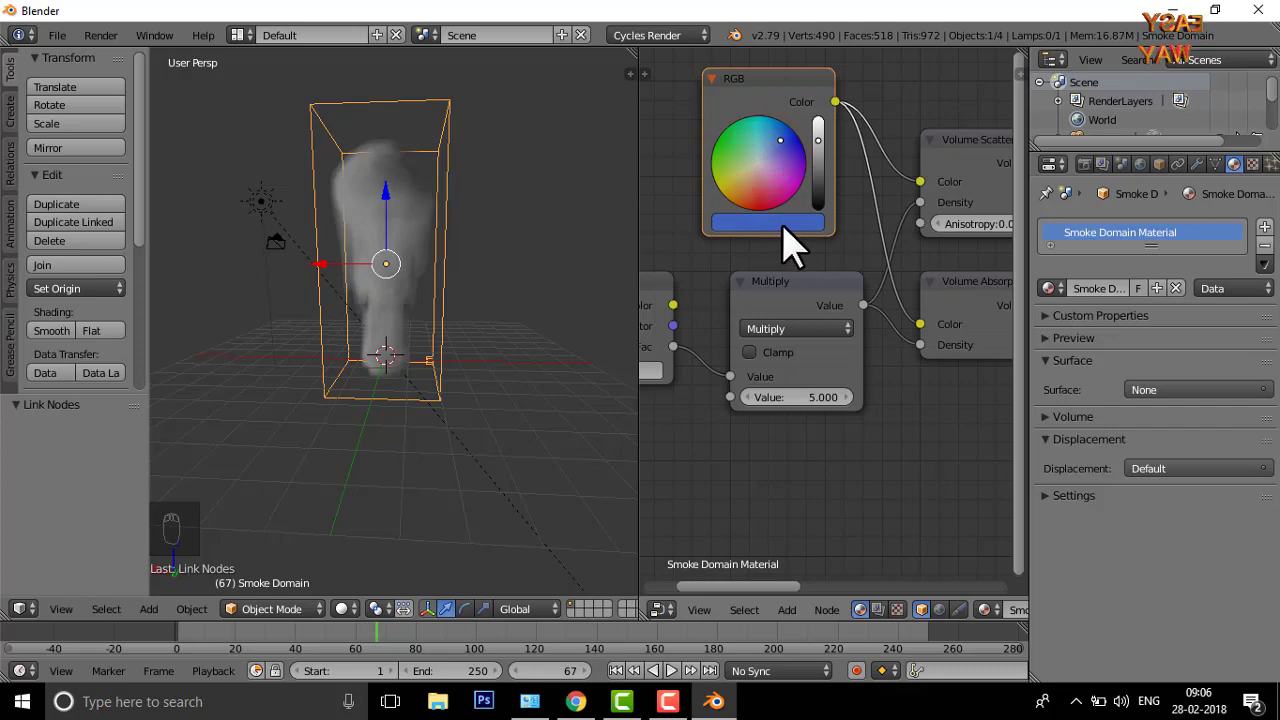
Preview the smoke in Rendered shading, set the RGB node to a deep blue, then return to Solid.
left_click(360, 631)
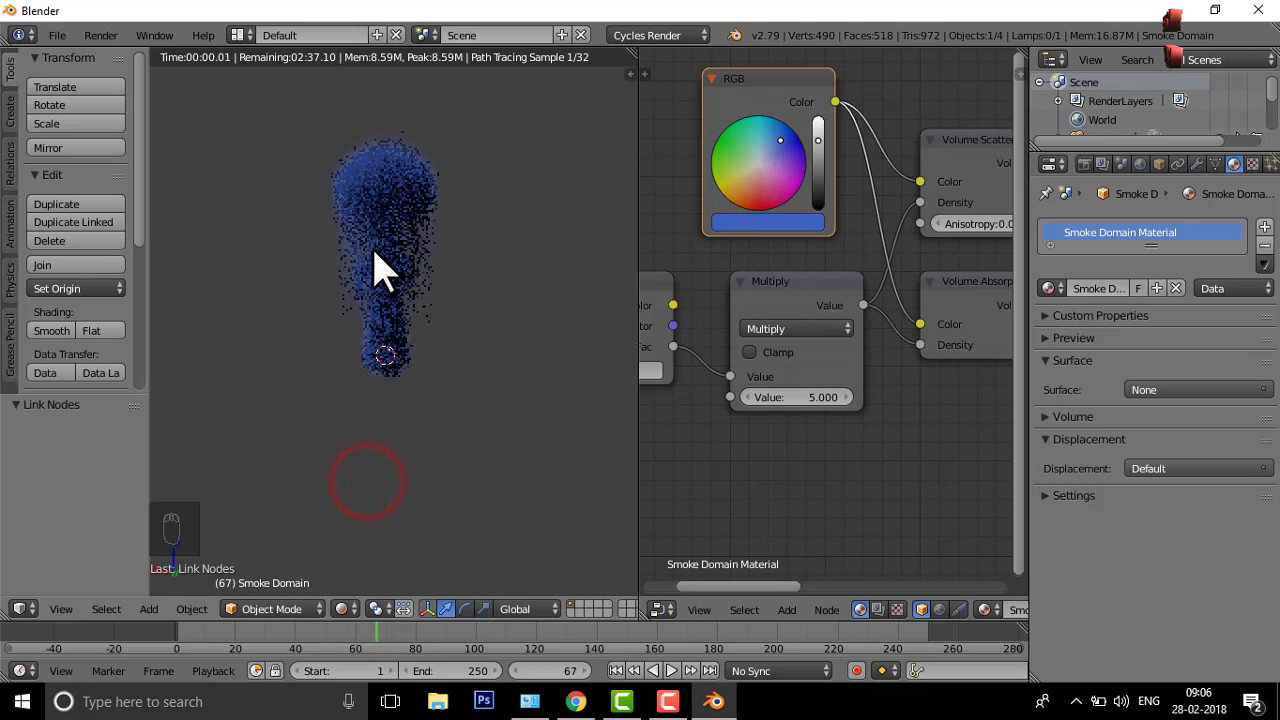
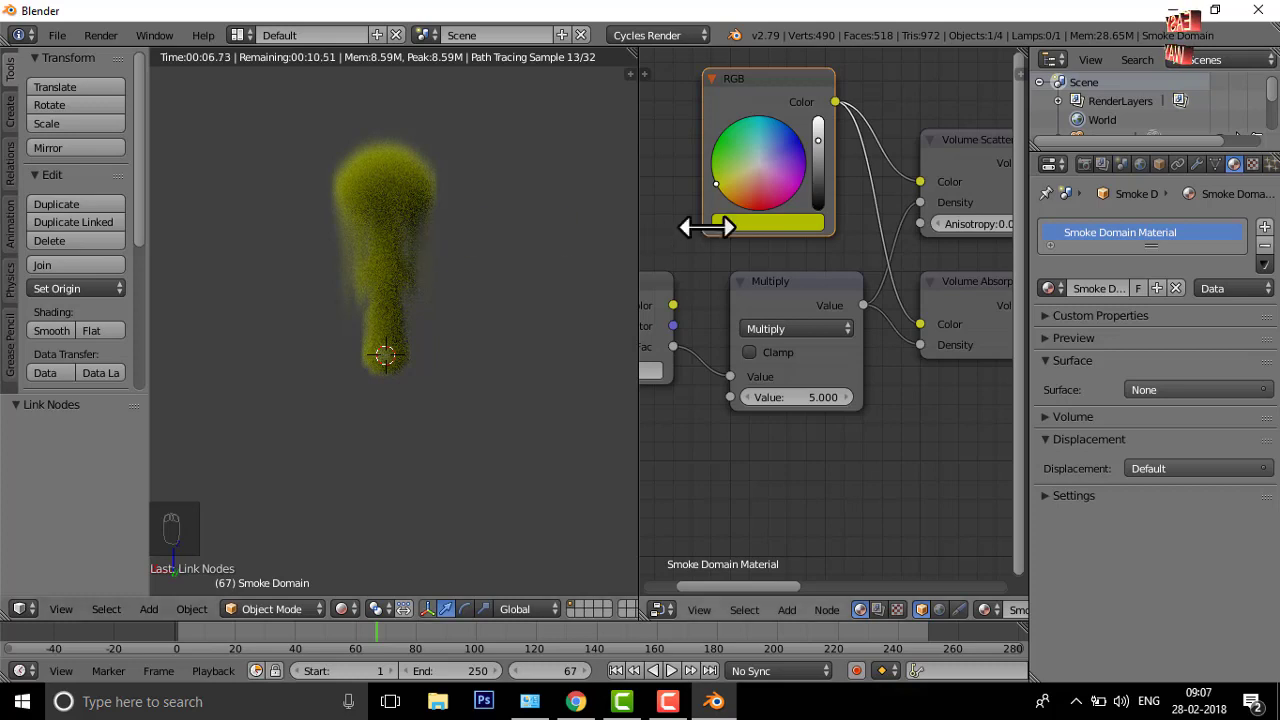
left_click_drag(785, 157, 788, 153)
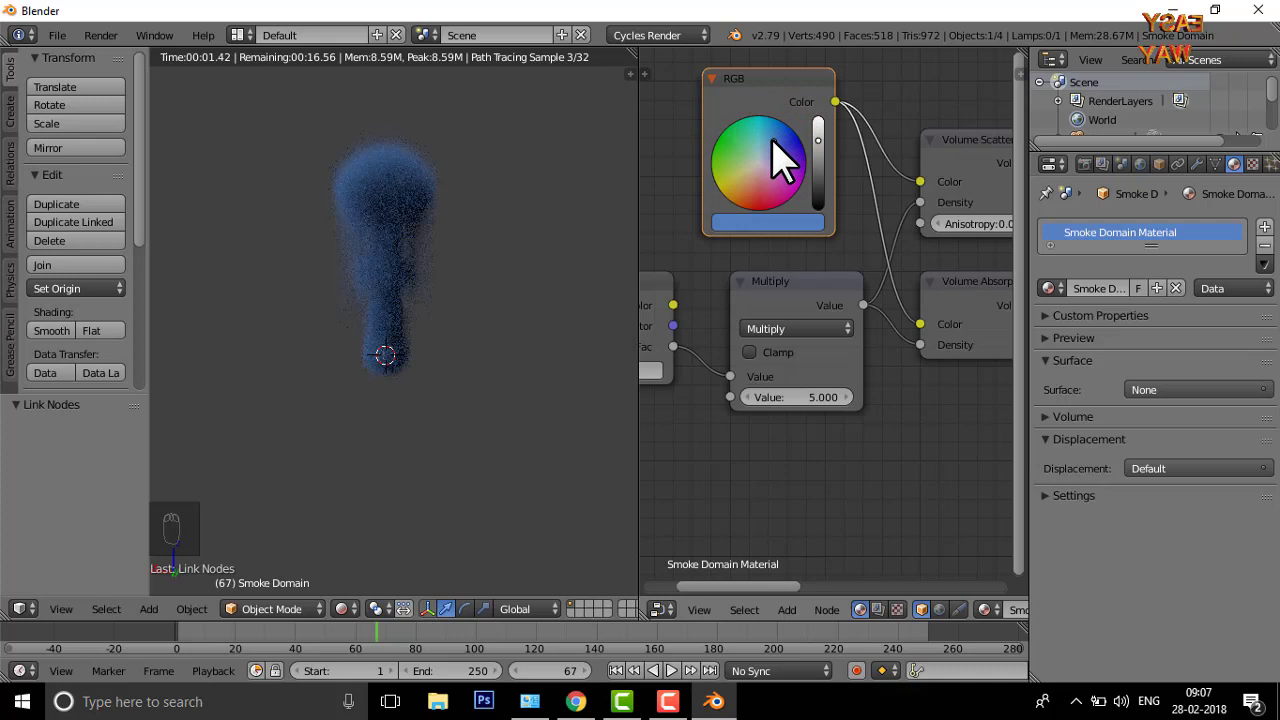
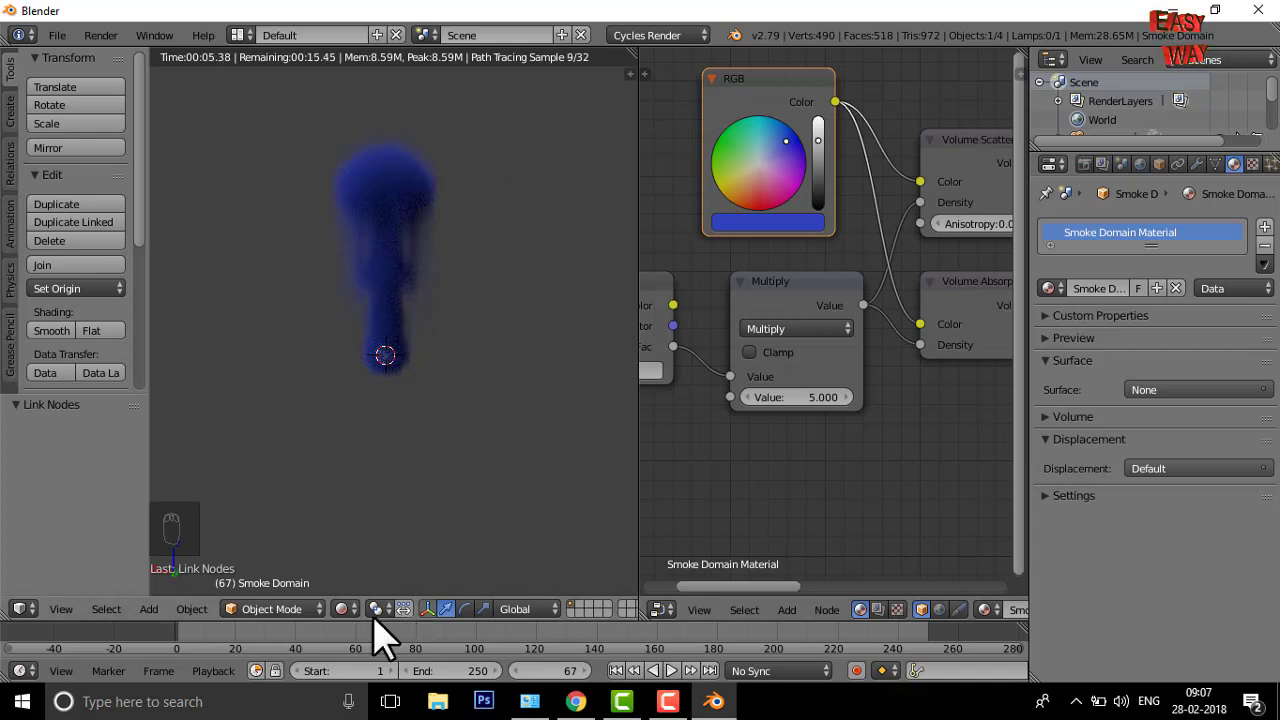
left_click(363, 626)
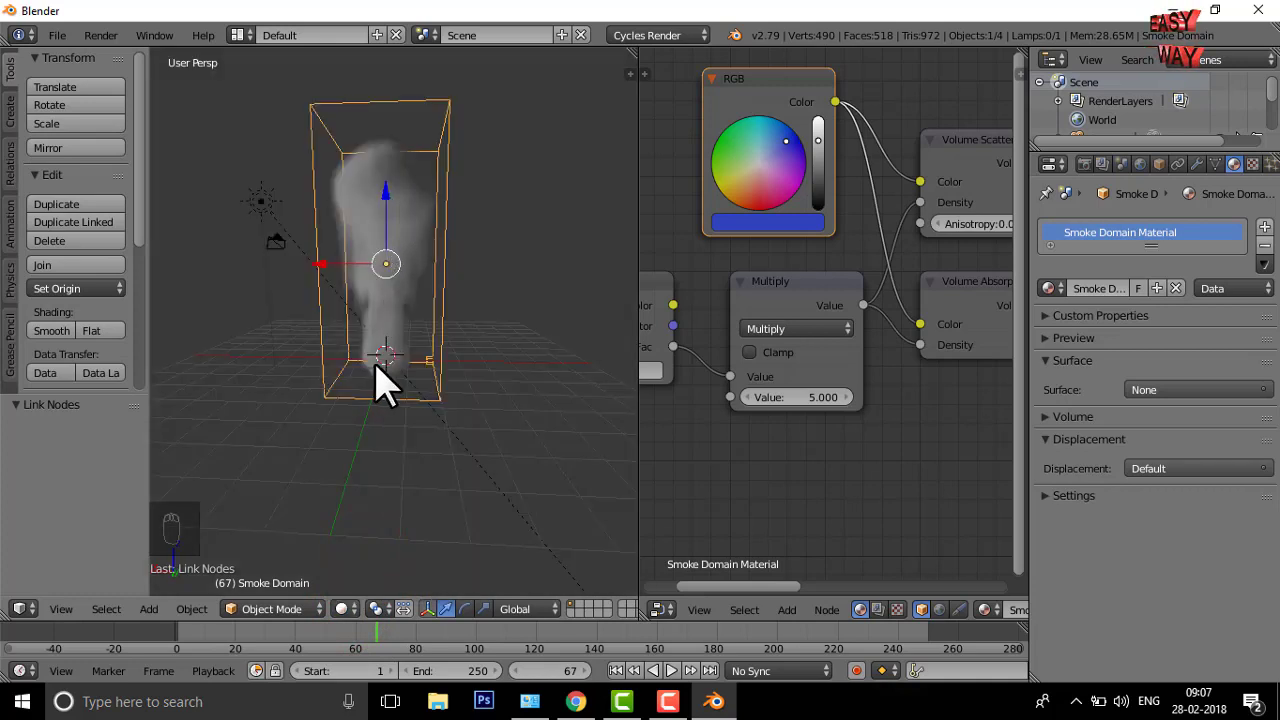
Duplicate the smoke domain and emitter with Shift+D and place the copy beside the original.
left_click_drag(390, 365, 388, 361)
left_click_drag(388, 361, 388, 361)
key("shift+d")
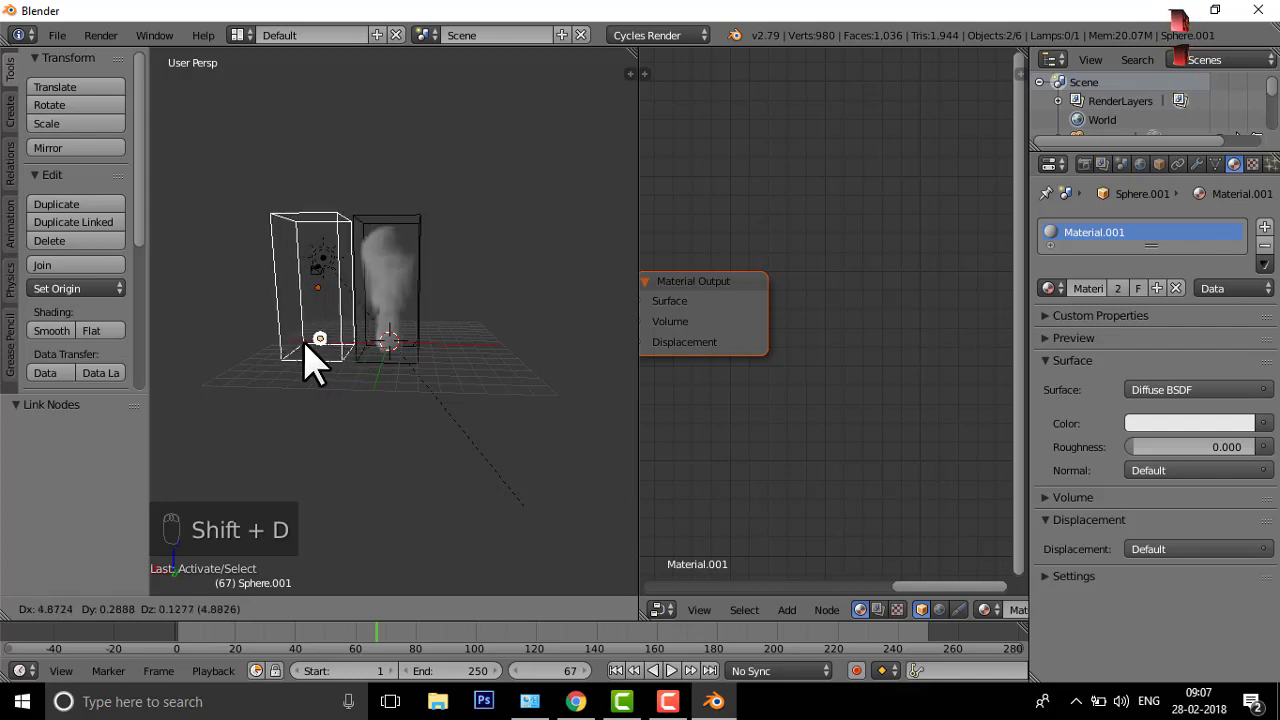
left_click_drag(302, 361, 340, 386)
middle_click(340, 386)
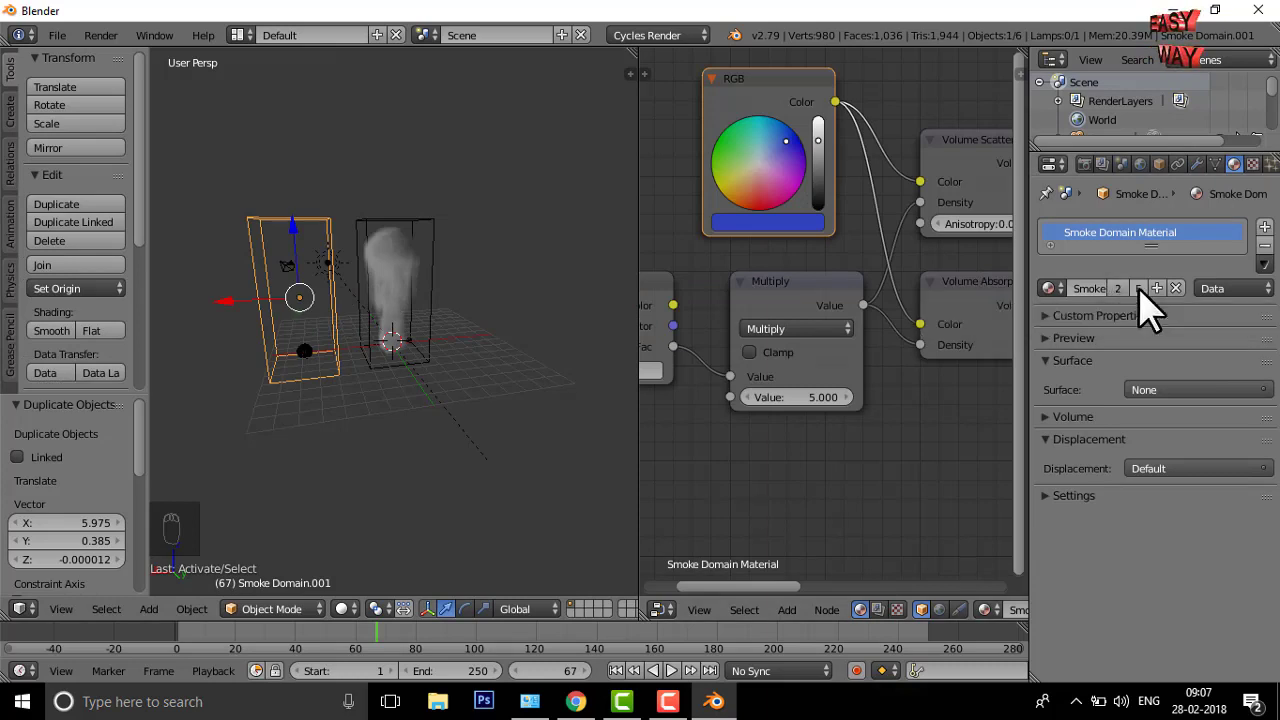
Make the second domain's material a single-user copy and rewind the timeline to frame 0.
left_click_drag(1132, 304, 1114, 314)
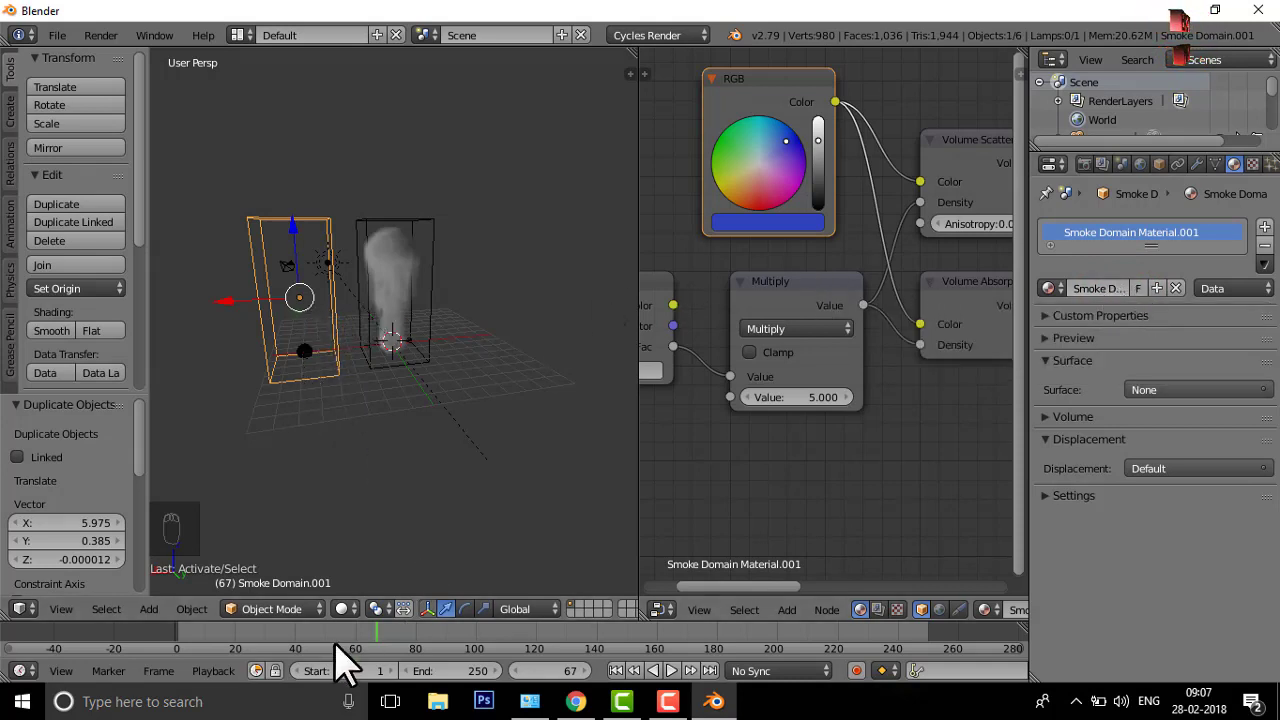
left_click_drag(358, 653, 171, 672)
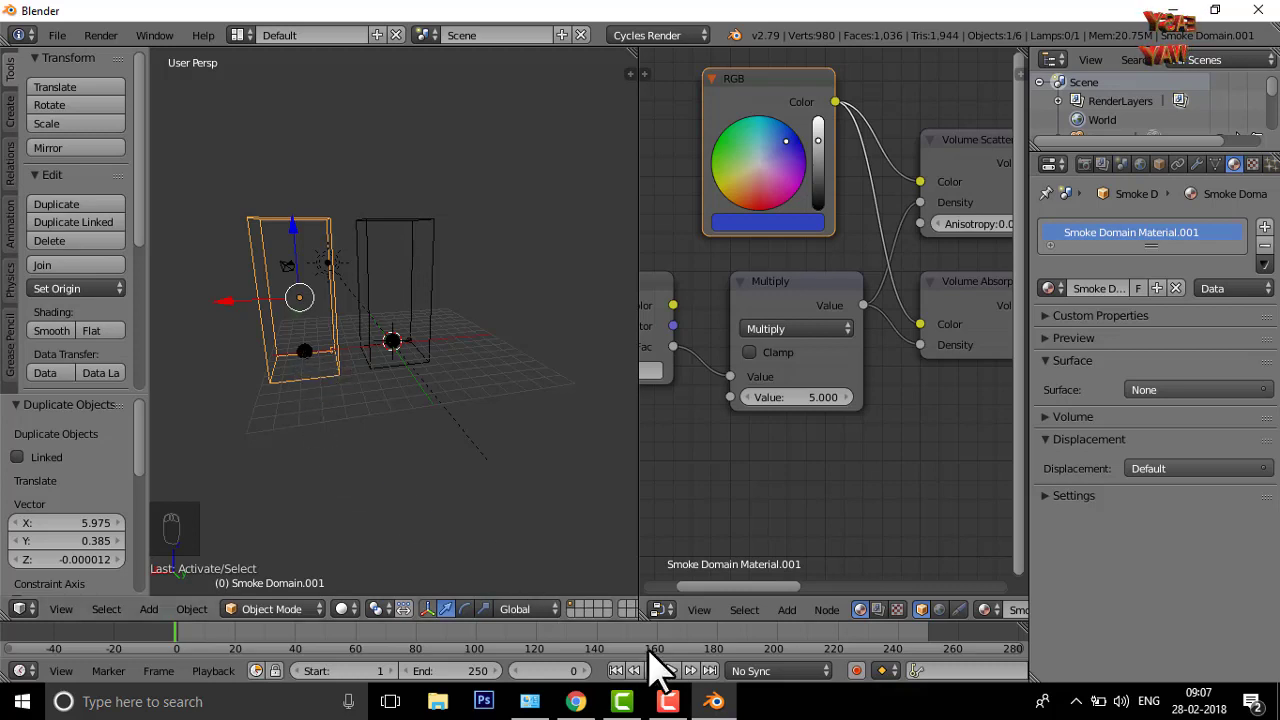
Play the simulation to frame 80, render the viewport, and recolour the second domain's smoke.
left_click_drag(677, 693, 677, 692)
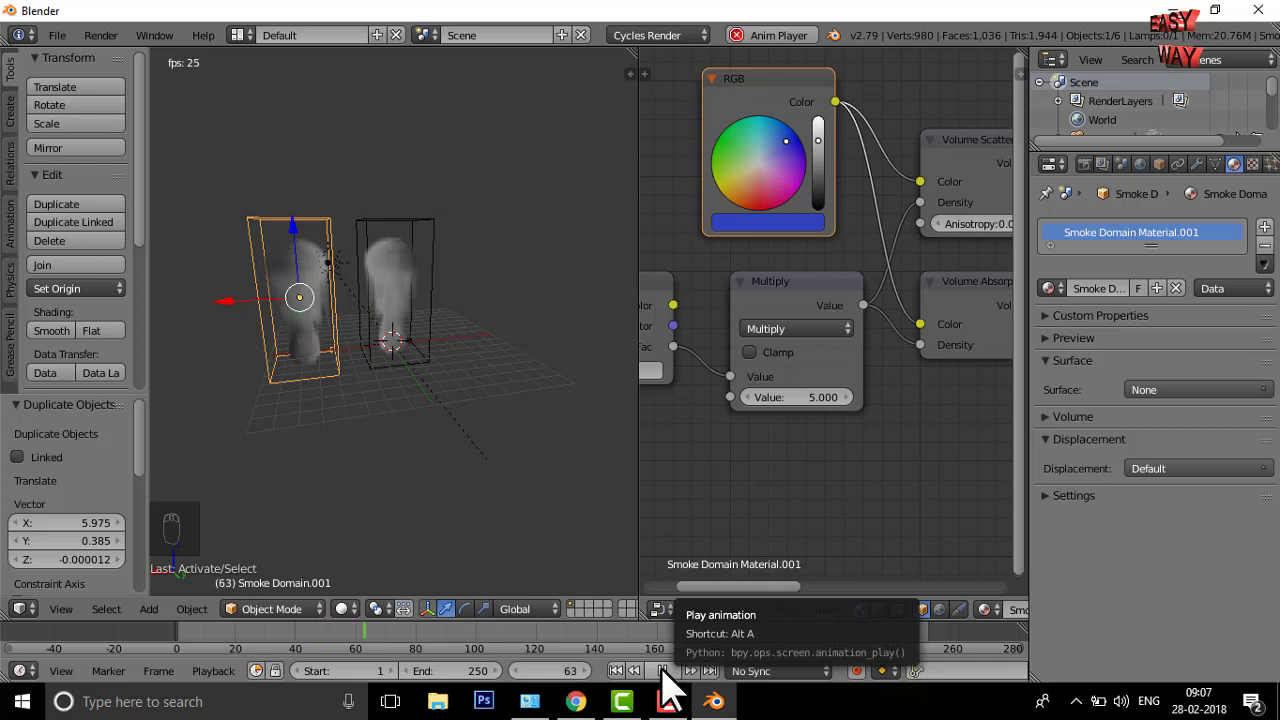
left_click(667, 690)
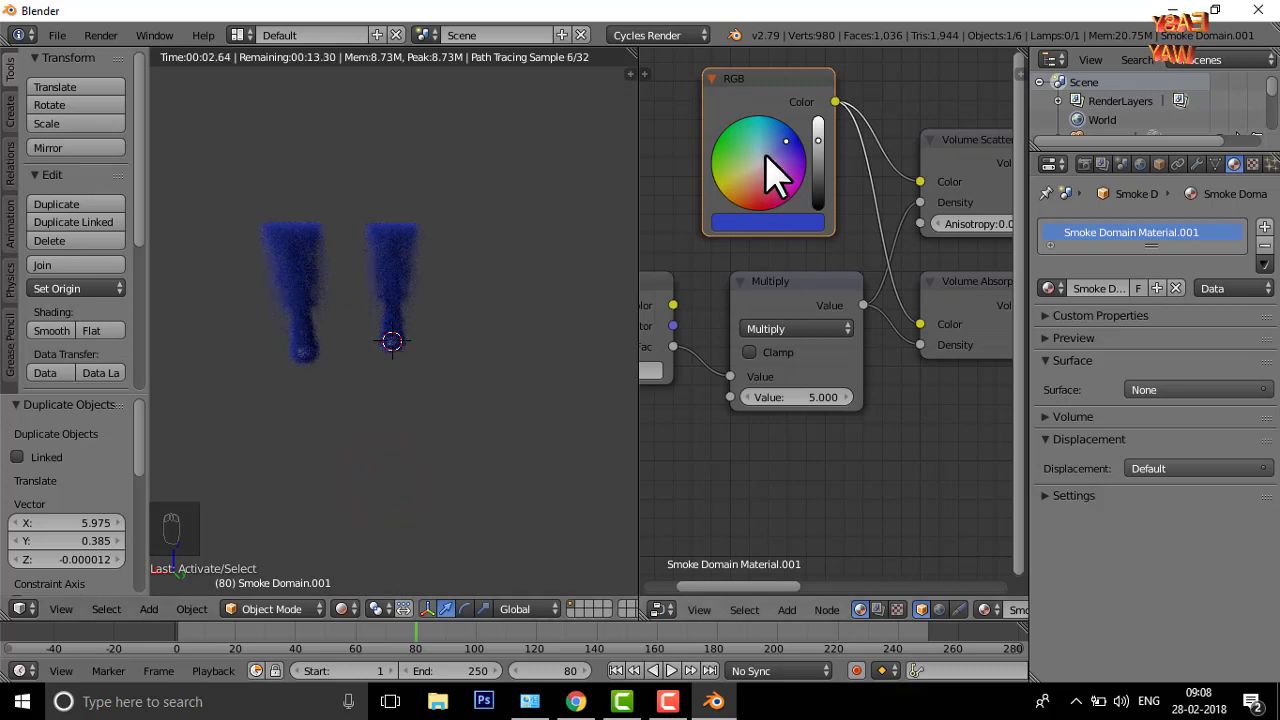
left_click_drag(392, 344, 278, 321)
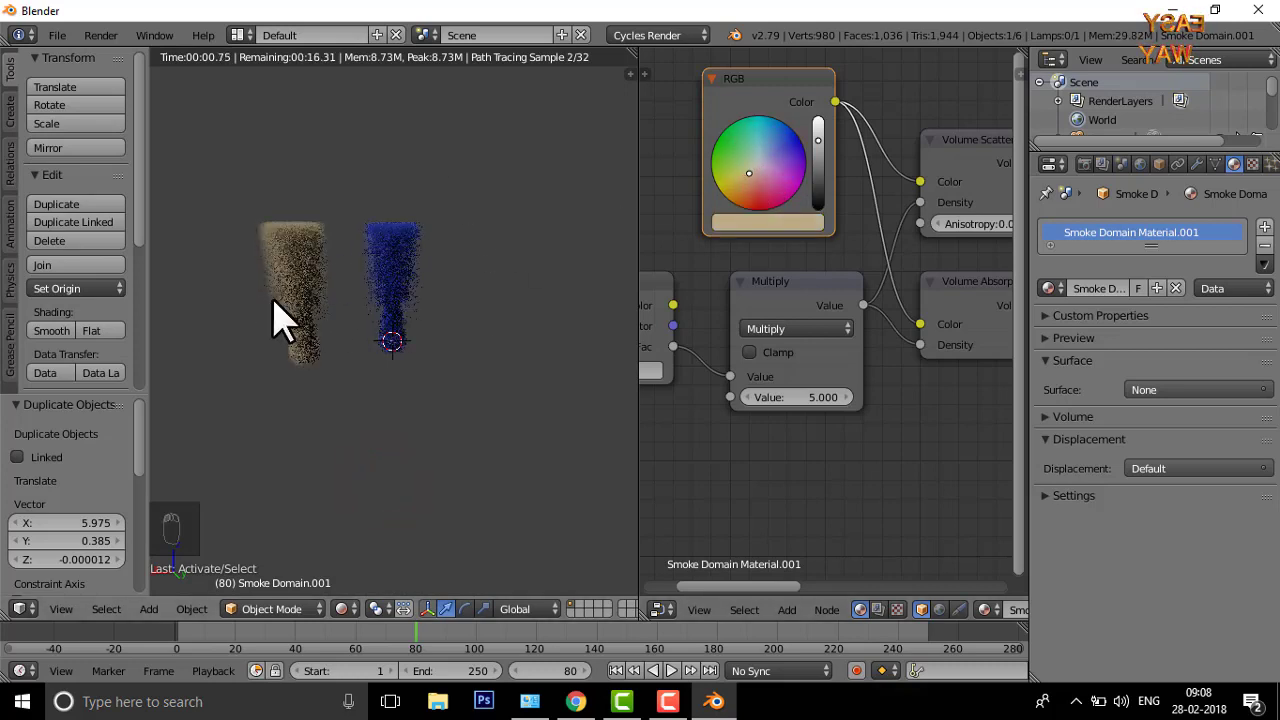